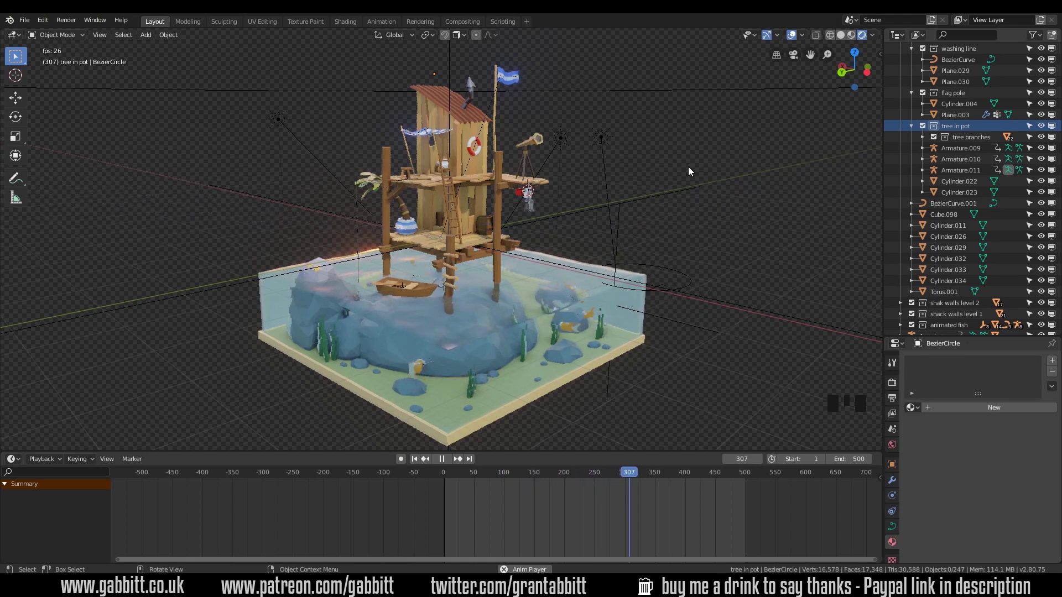
Stop the animation playback and select the sun light left of the treehouse.
drag(636, 183, 614, 117)
click(614, 116)
click(572, 126)
click(264, 101)
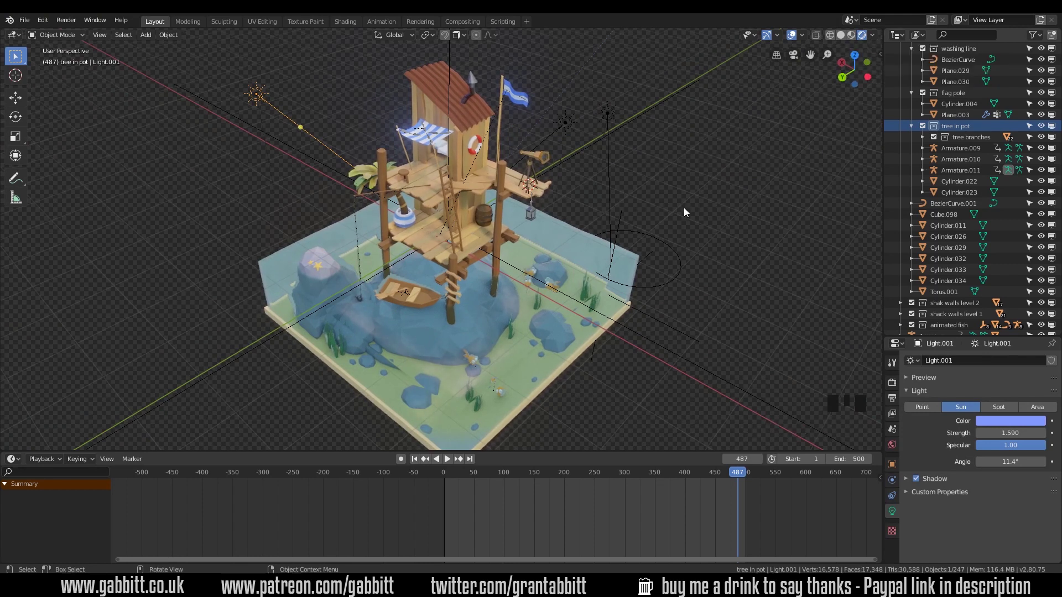
Switch the lower Timeline area to the Shader Editor showing the World nodes.
drag(20, 461, 41, 473)
click(44, 464)
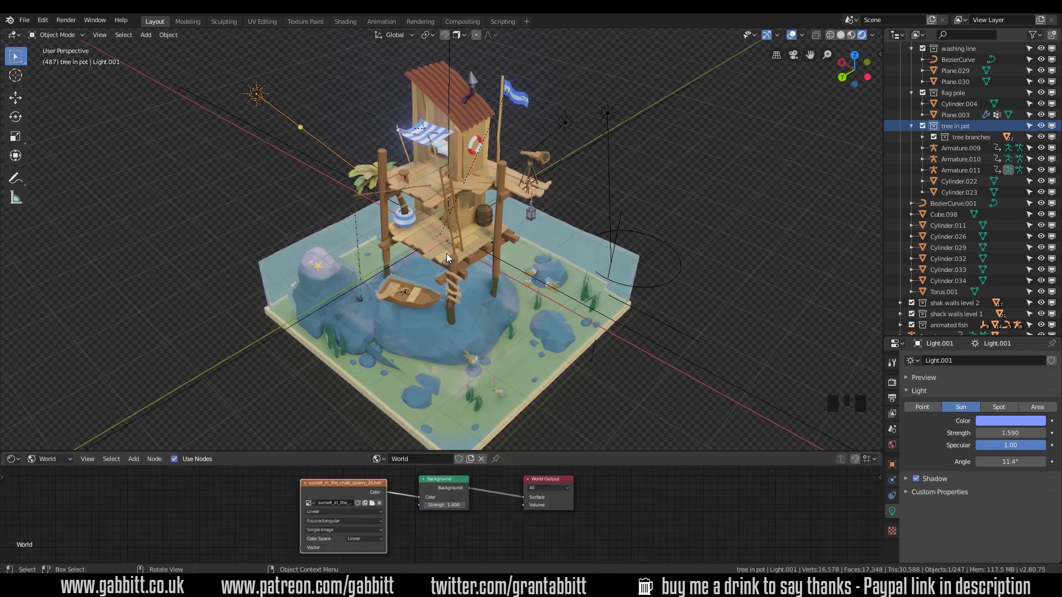
Select the sun light Light.002 on the right of the treehouse, strength 2.0.
drag(509, 175, 621, 109)
click(621, 109)
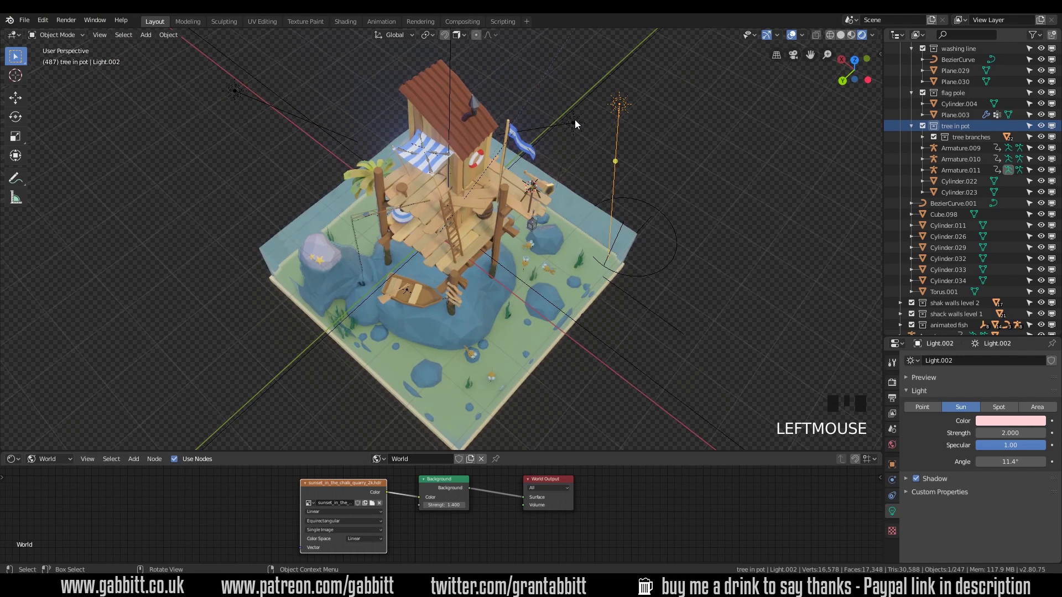
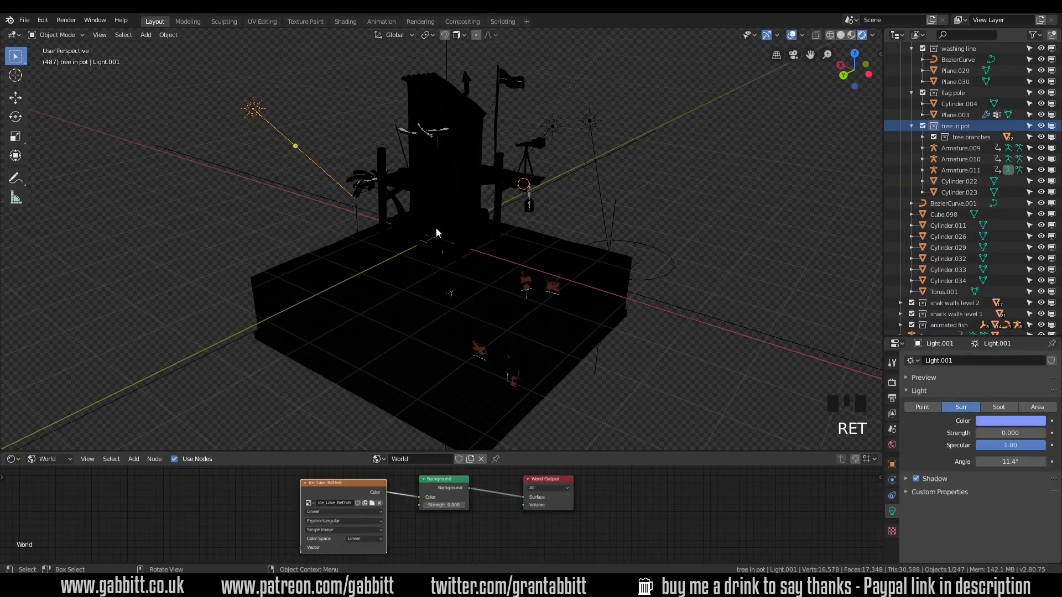
Look down on the diorama from above and pick through the sun lights around the treehouse.
drag(465, 509, 443, 502)
drag(512, 371, 564, 125)
click(563, 125)
click(534, 130)
drag(584, 171, 598, 86)
click(599, 86)
drag(629, 150, 566, 123)
click(566, 123)
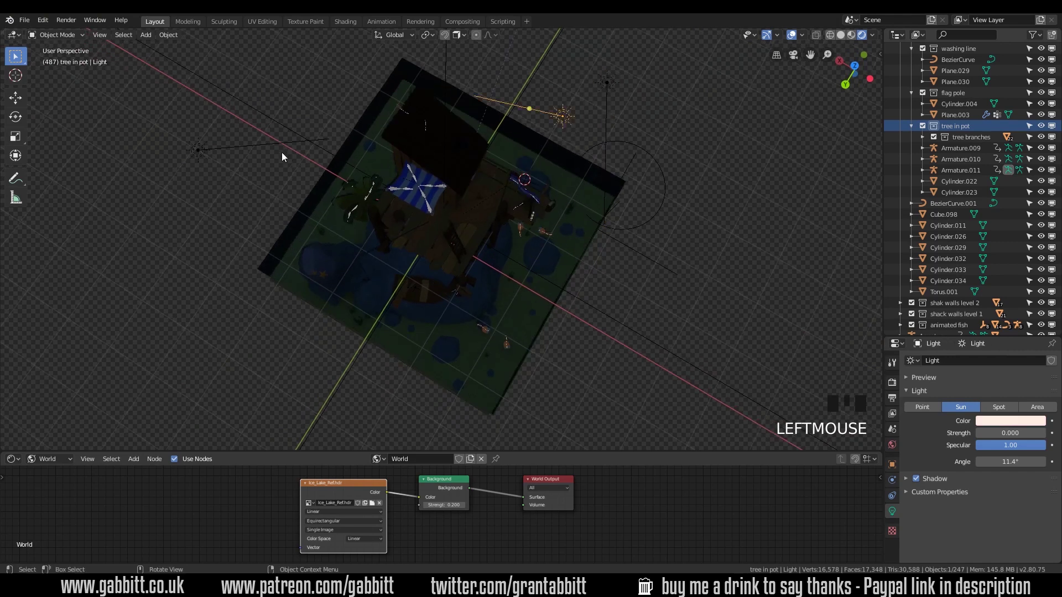
Lower the strength of sun light Light.002 to a dim value, then select the light named Light.
click(197, 153)
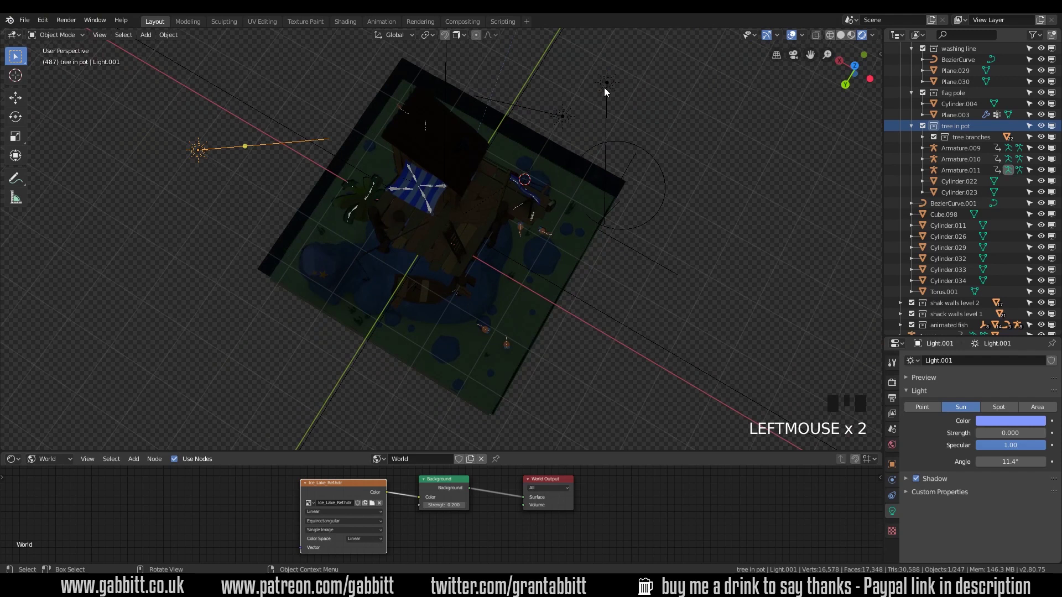
click(608, 90)
click(1046, 438)
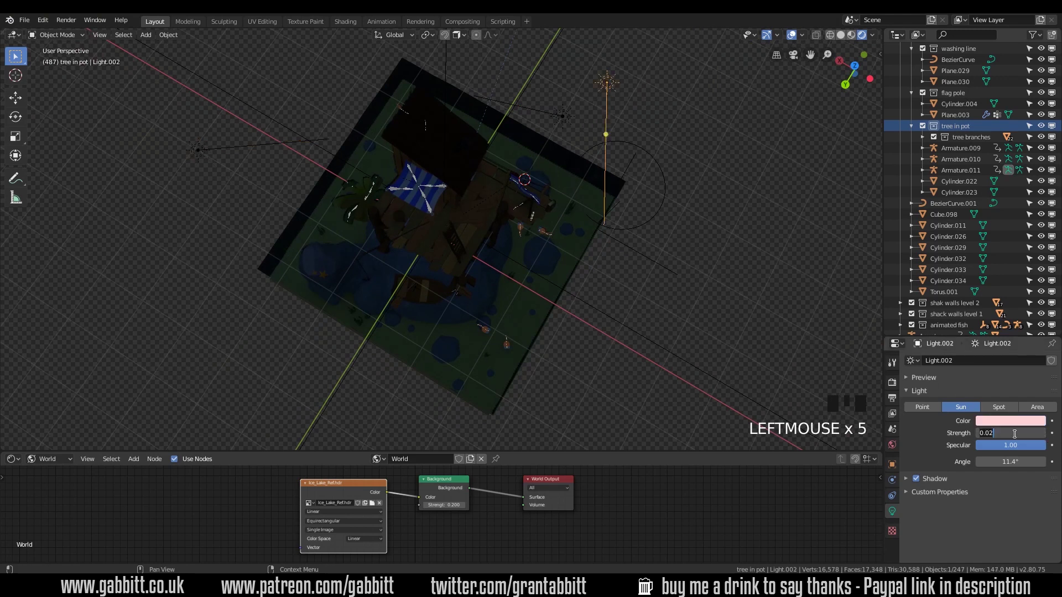
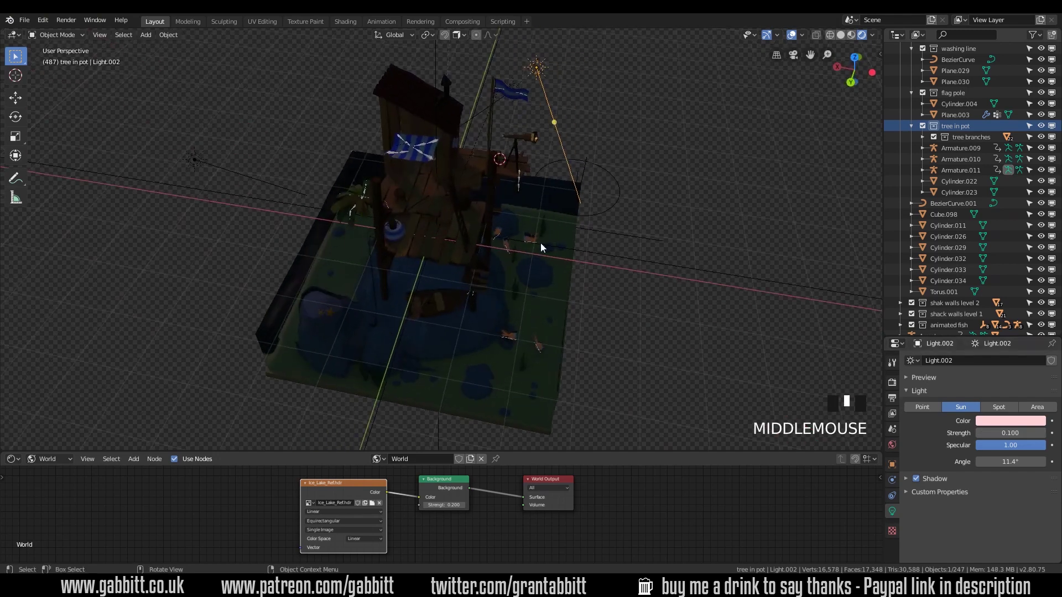
click(555, 104)
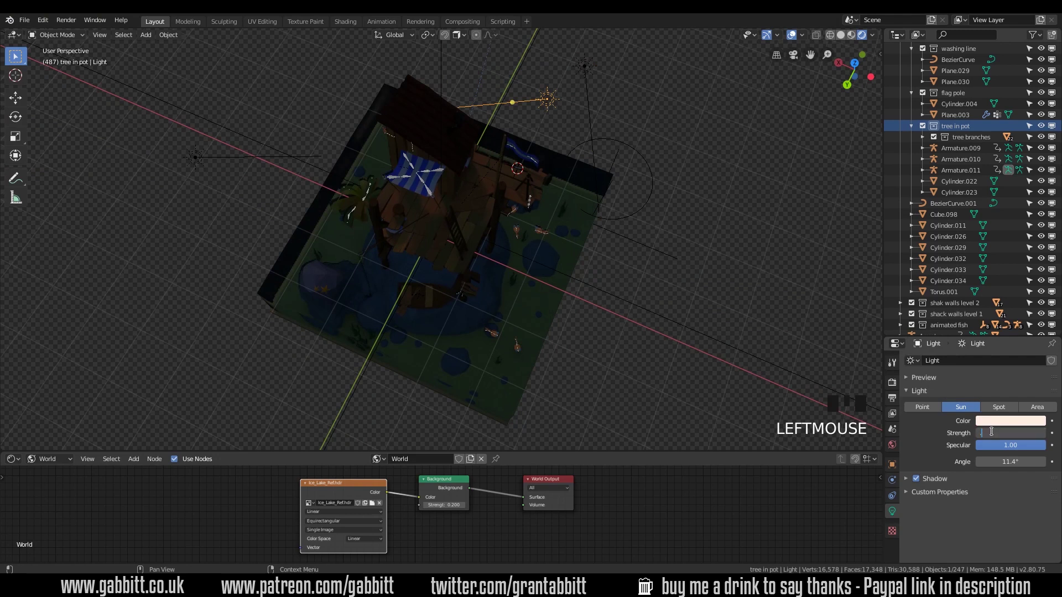
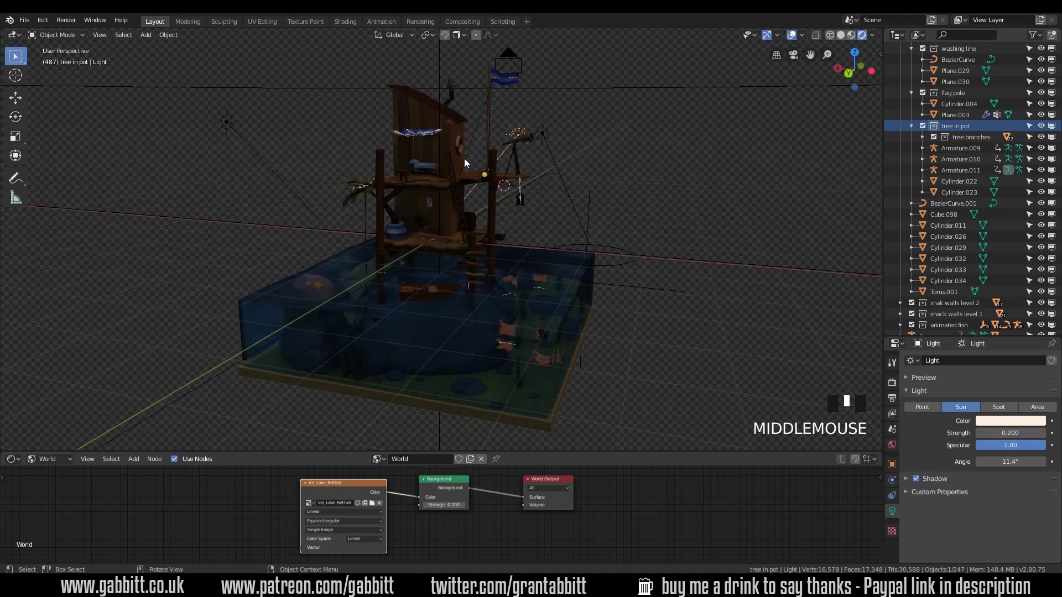
Give Light.001 a new colour and set its strength to 1.5.
click(232, 122)
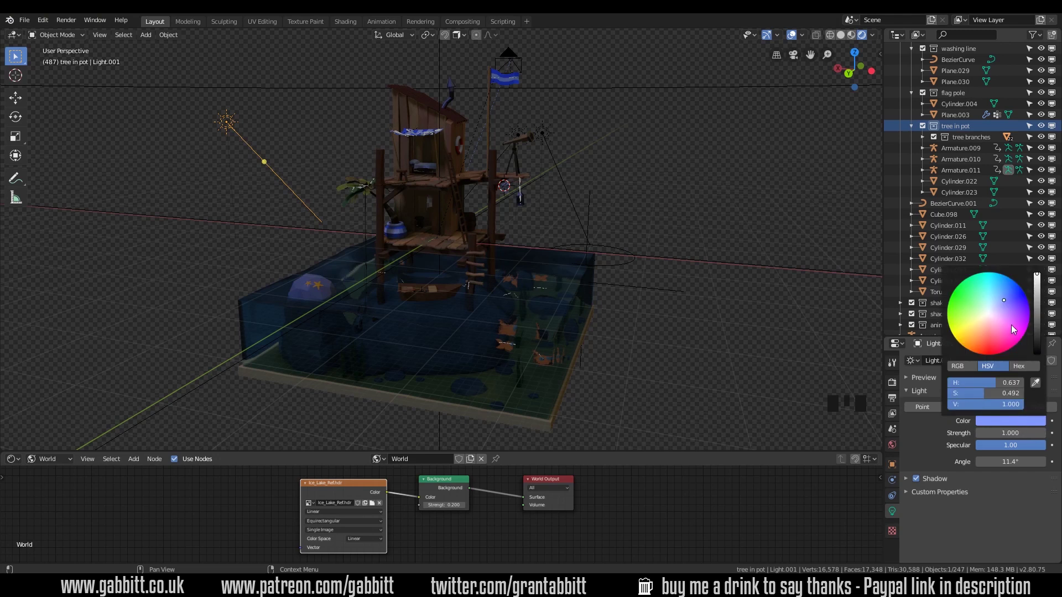
click(1011, 302)
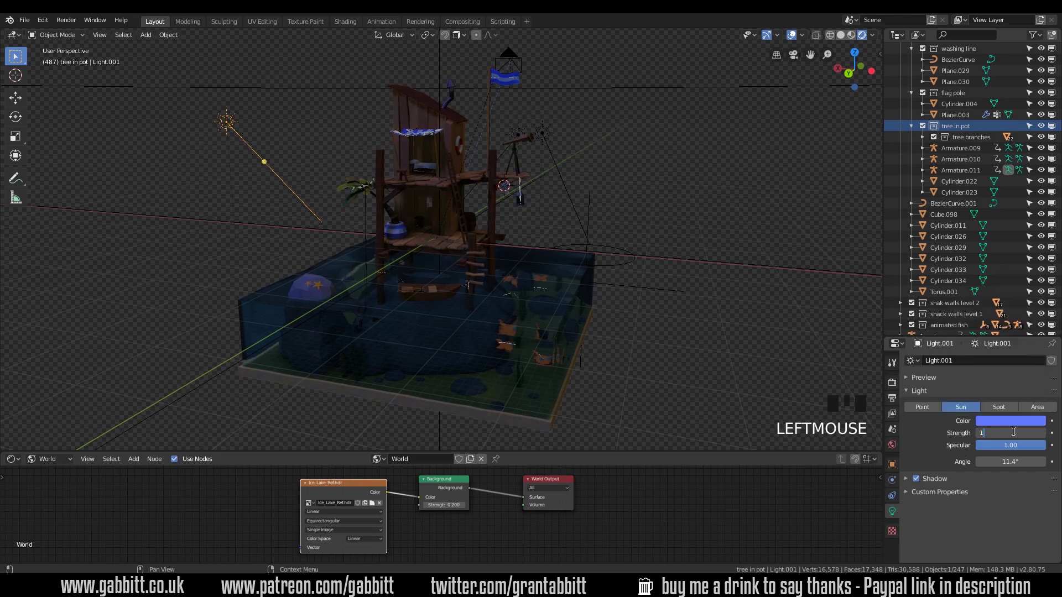
click(1014, 429)
drag(663, 296, 676, 293)
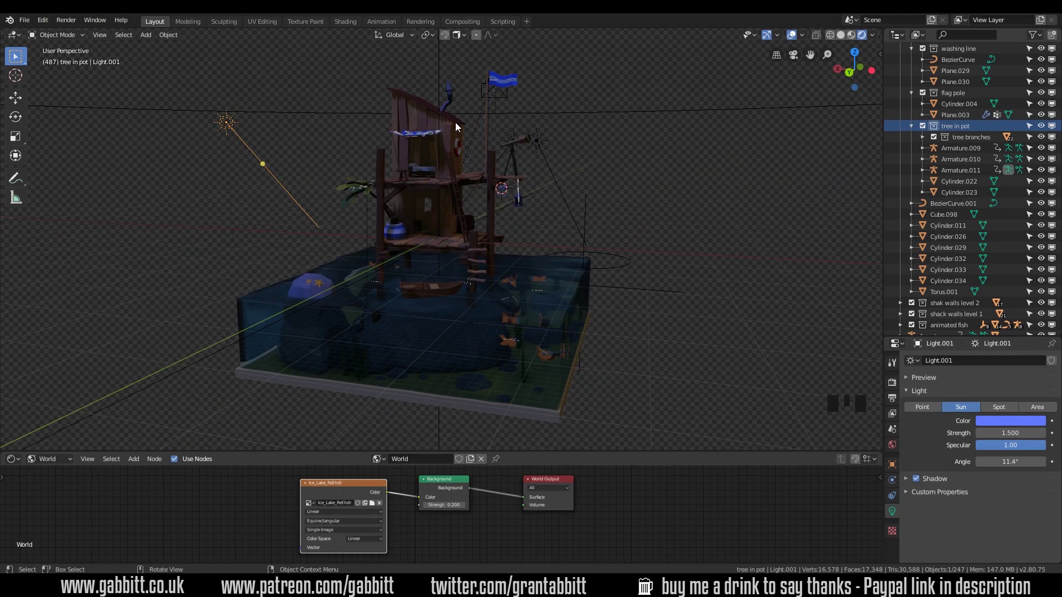
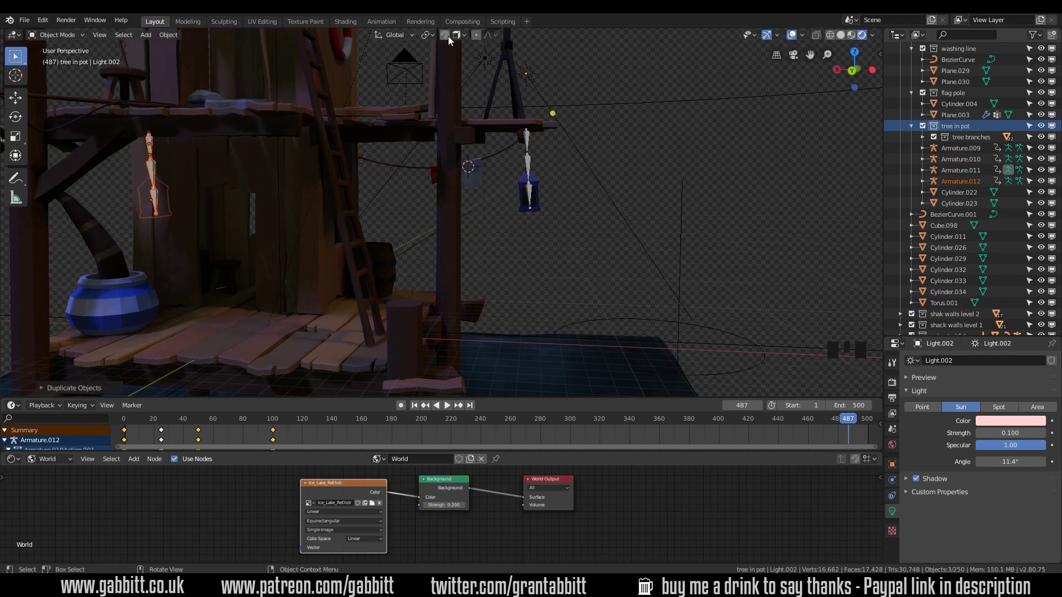
With snapping on, move the copied lantern under the platform's left edge and play the animation to check.
click(447, 41)
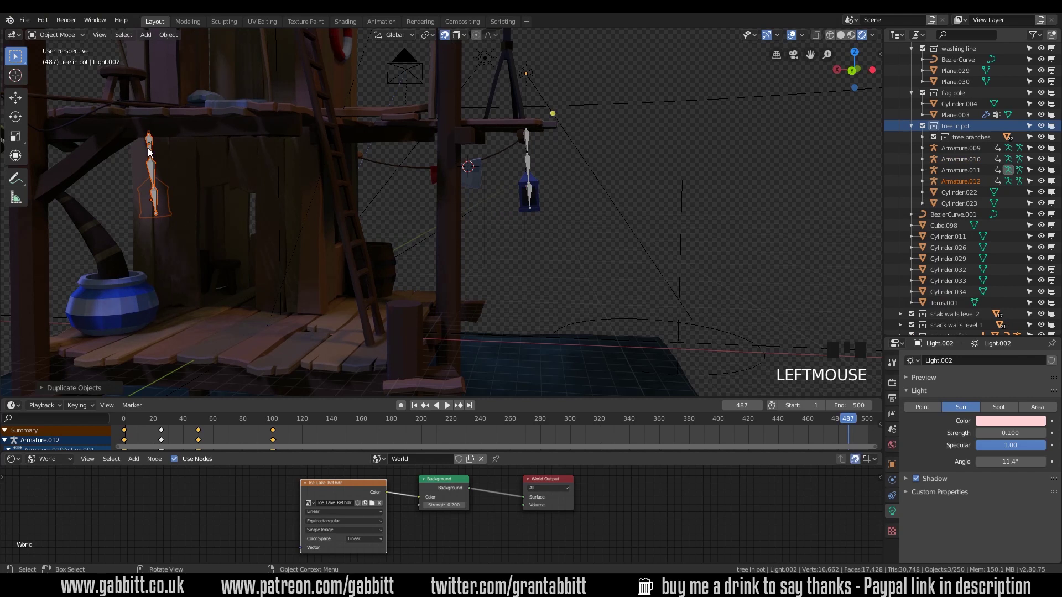
key(g)
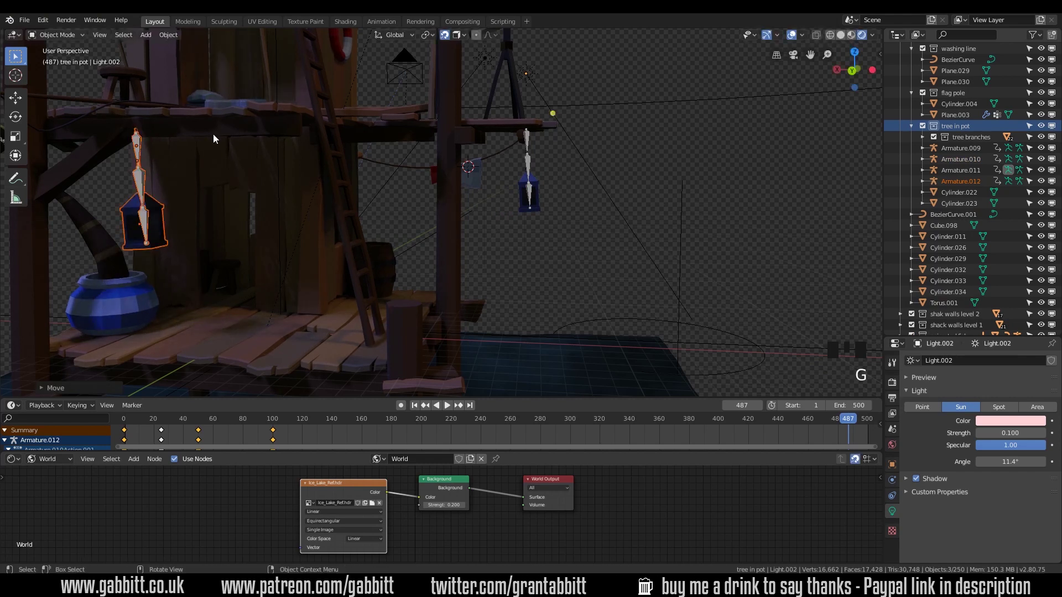
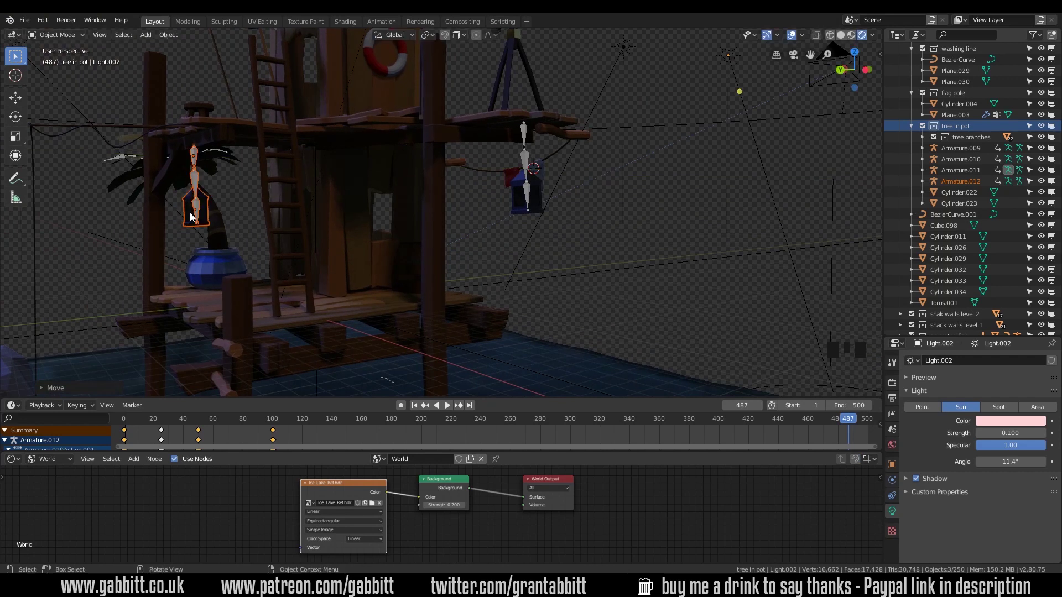
drag(199, 217, 309, 225)
key(space)
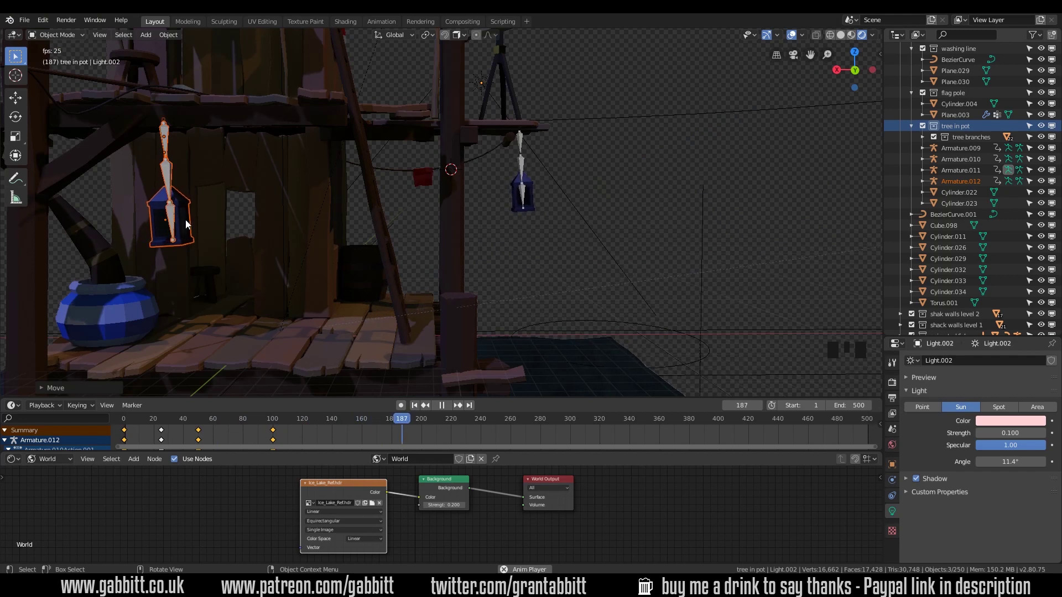
key(space)
Rotate the copied lantern about its vertical axis so it swings with the other lantern.
key(r)
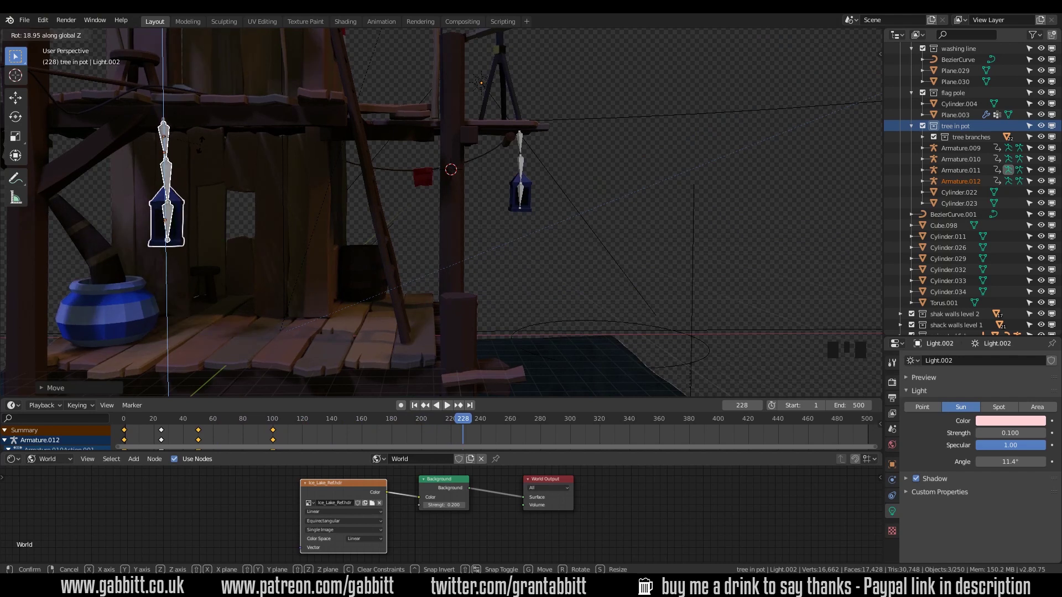
key(space)
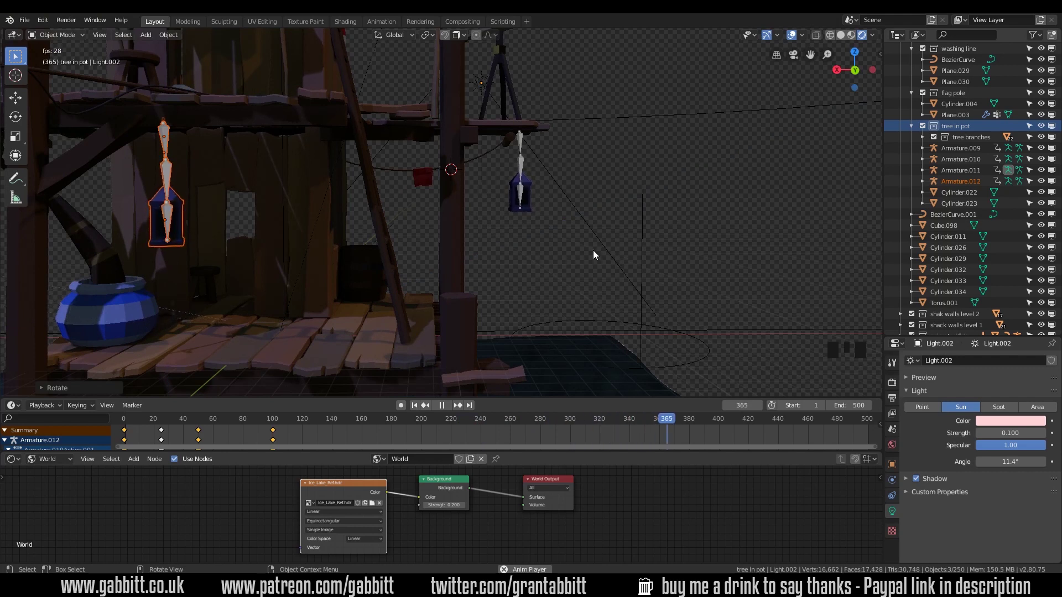
Duplicate the right hanging lantern as Cube.114 with snapping and raise it straight up toward the deck.
drag(485, 173, 540, 206)
click(540, 206)
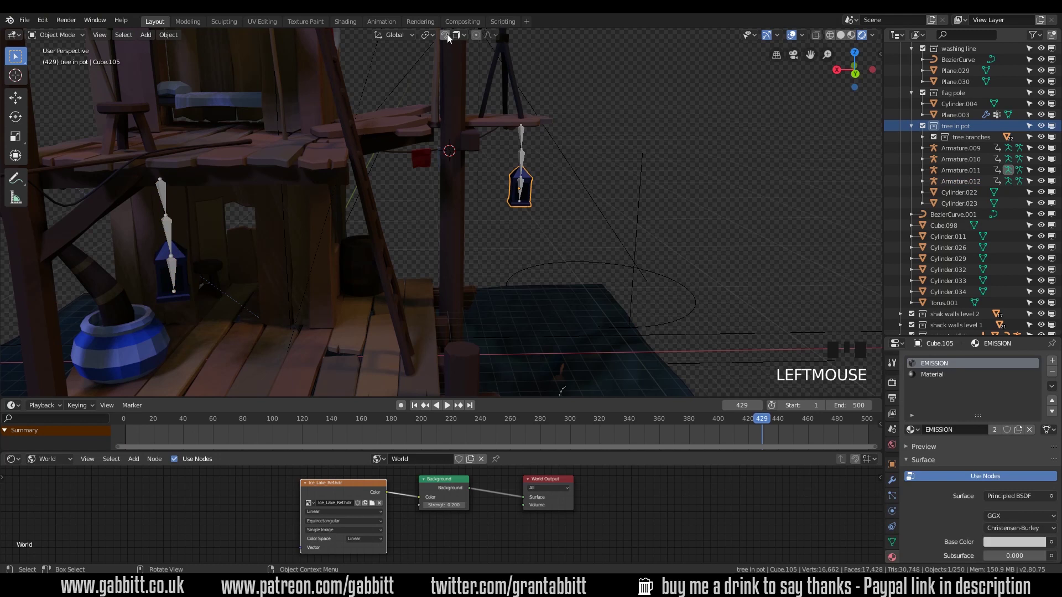
click(459, 45)
key(shift+d)
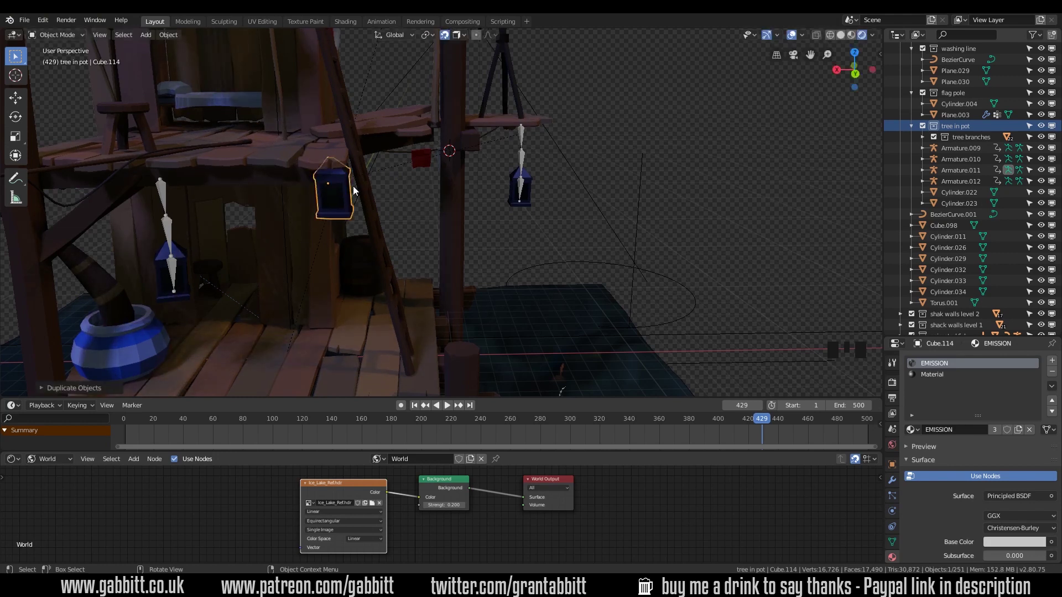
click(444, 42)
key(g)
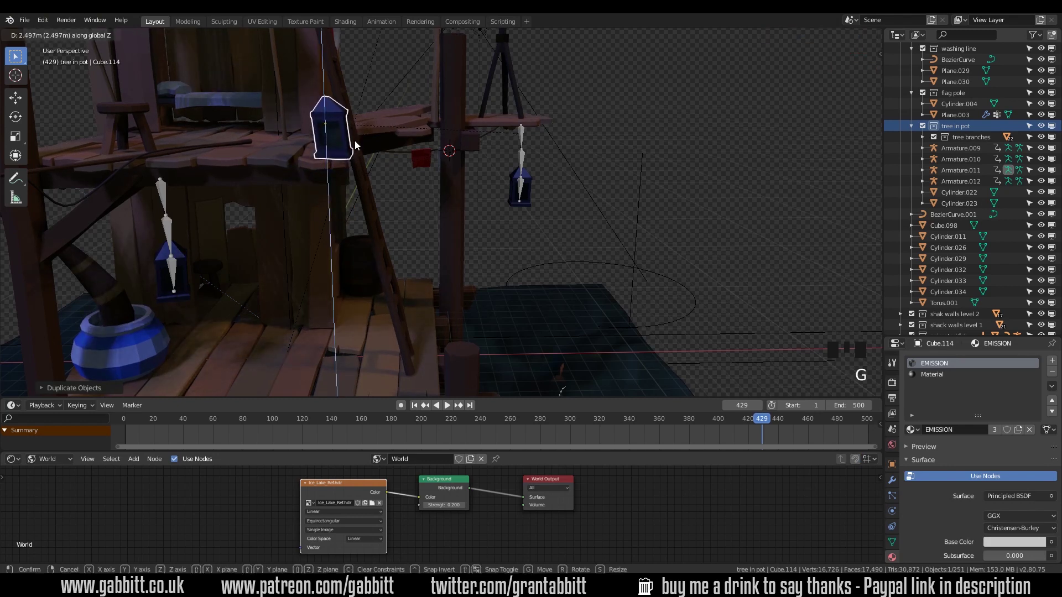
drag(366, 160, 1051, 411)
drag(1051, 412, 382, 148)
drag(382, 148, 399, 128)
key(g)
middle_click(459, 176)
key(g)
middle_click(447, 266)
key(KP_7)
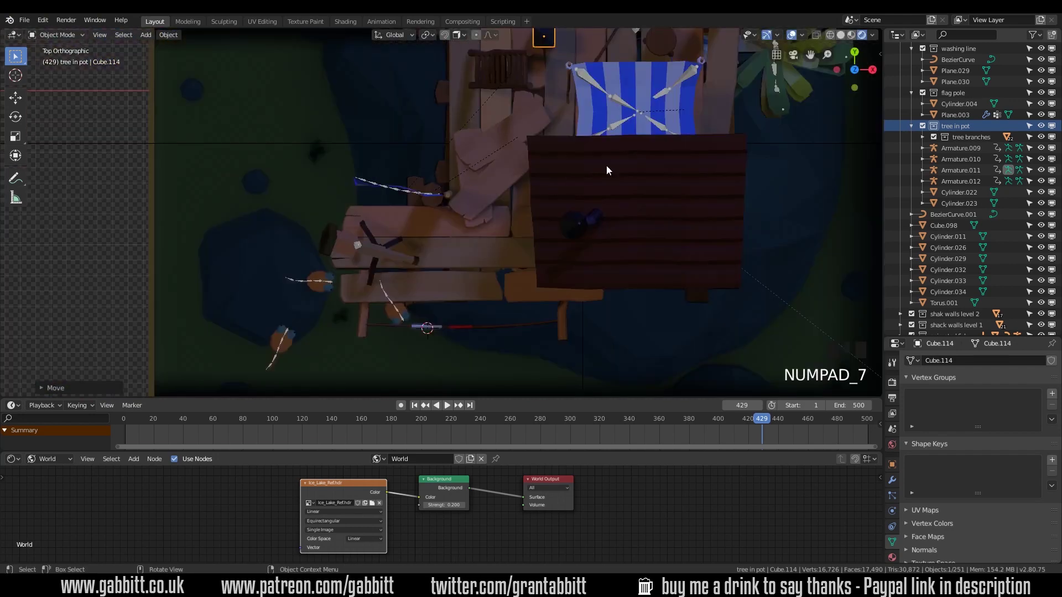
Duplicate the lantern as Cube.115 and move it along one axis onto the upper deck.
scroll(down, 3)
key(shift+d)
drag(496, 255, 360, 131)
key(g)
middle_click(367, 124)
Resize Cube.114 and reposition it nearby on the deck.
key(s)
key(g)
click(410, 147)
key(s)
key(g)
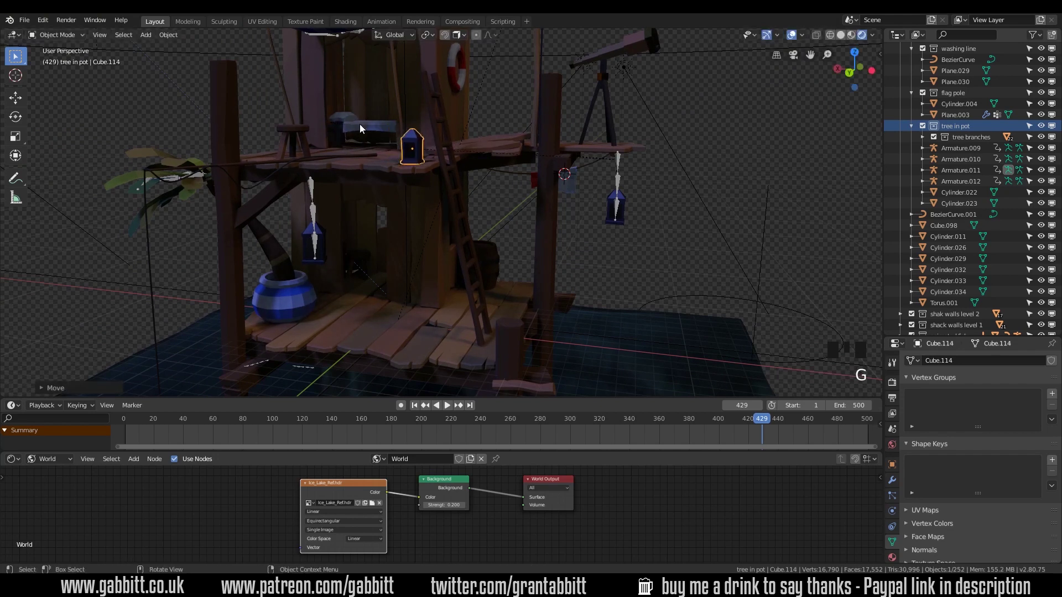
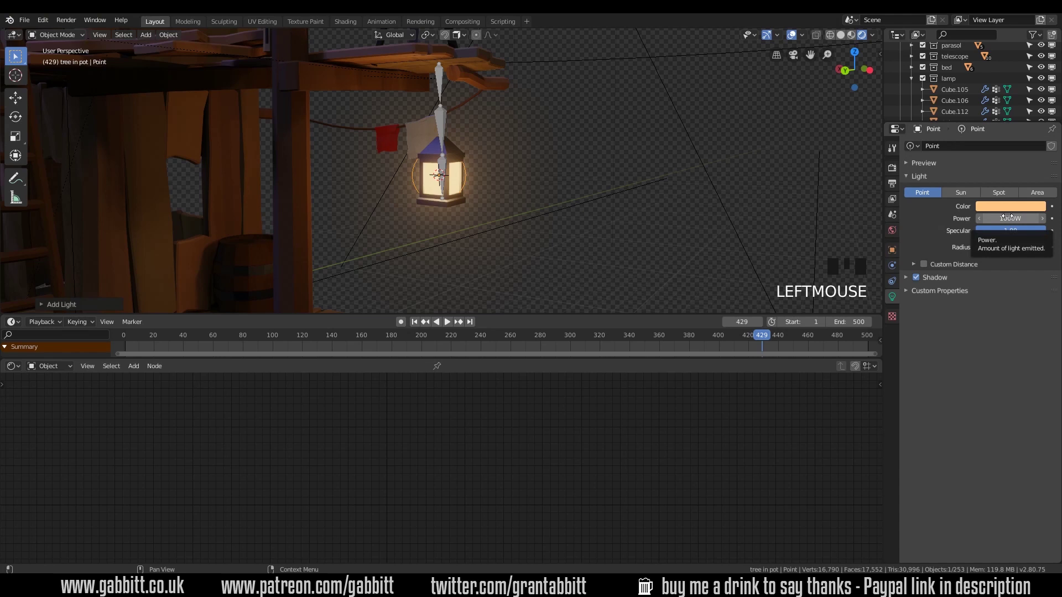
Frame the whole darkened treehouse with the new warm orange Point light in view.
scroll(down, 3)
drag(523, 198, 516, 200)
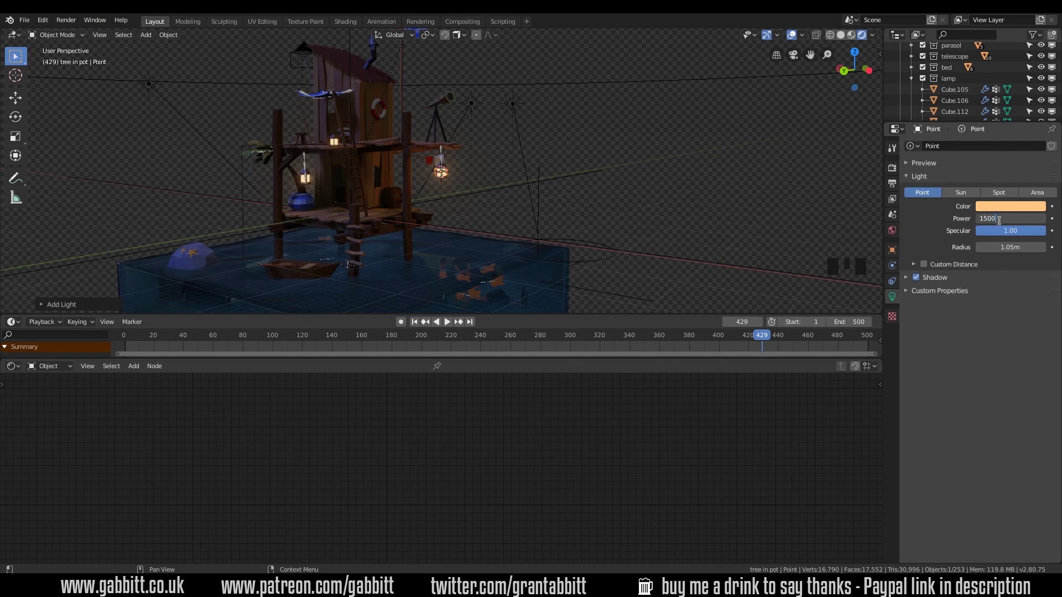
Raise the lantern point light's shadow distance setting to 3.2 m so it lights the treehouse better.
key(0)
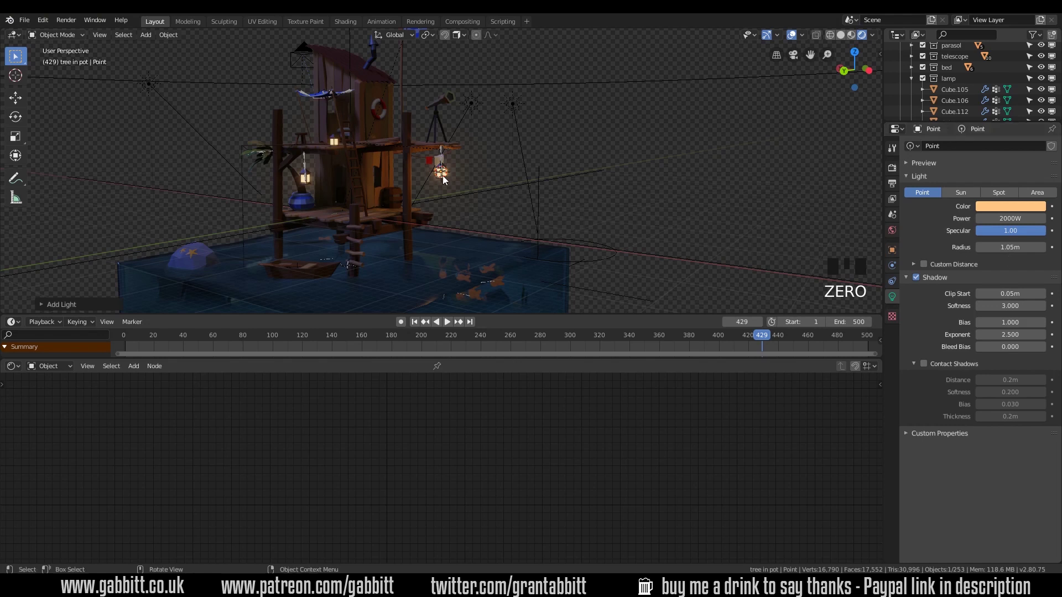
scroll(up, 3)
drag(442, 181, 501, 201)
scroll(down, 3)
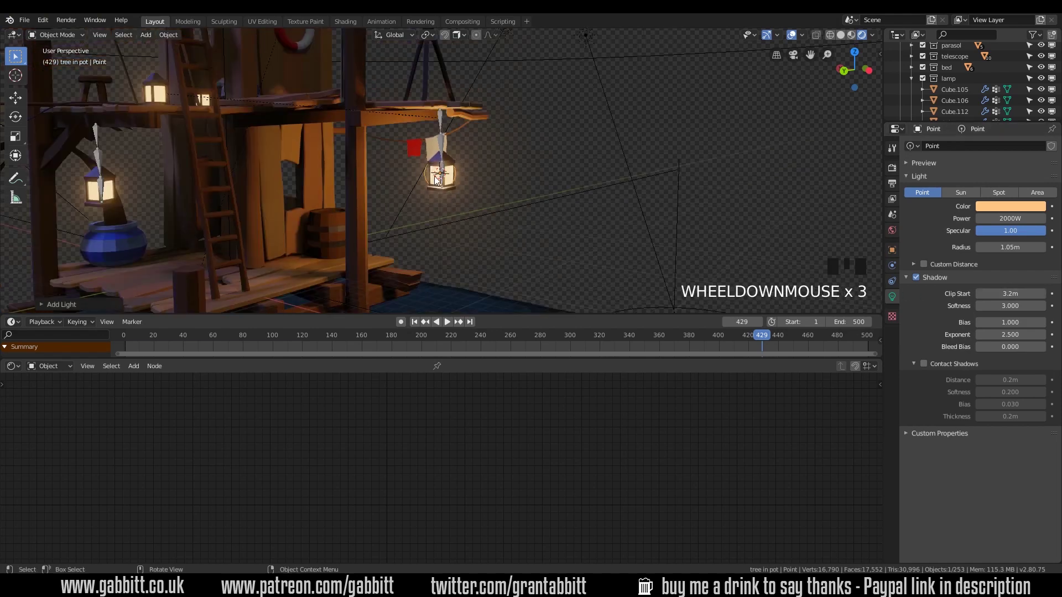
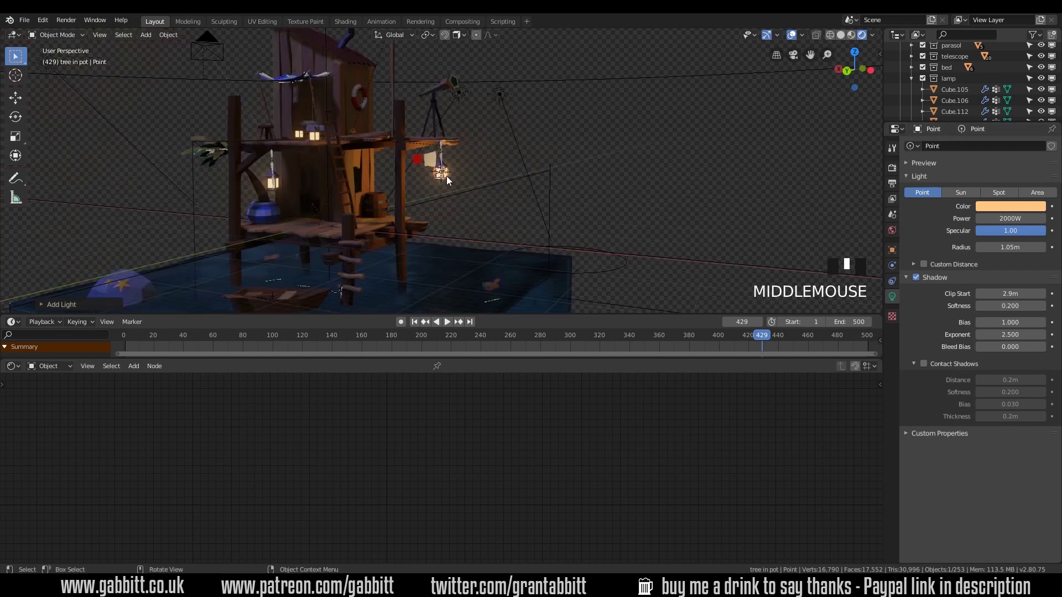
Duplicate the lantern light as Point.001 and drop it into the lower hanging lantern.
scroll(up, 3)
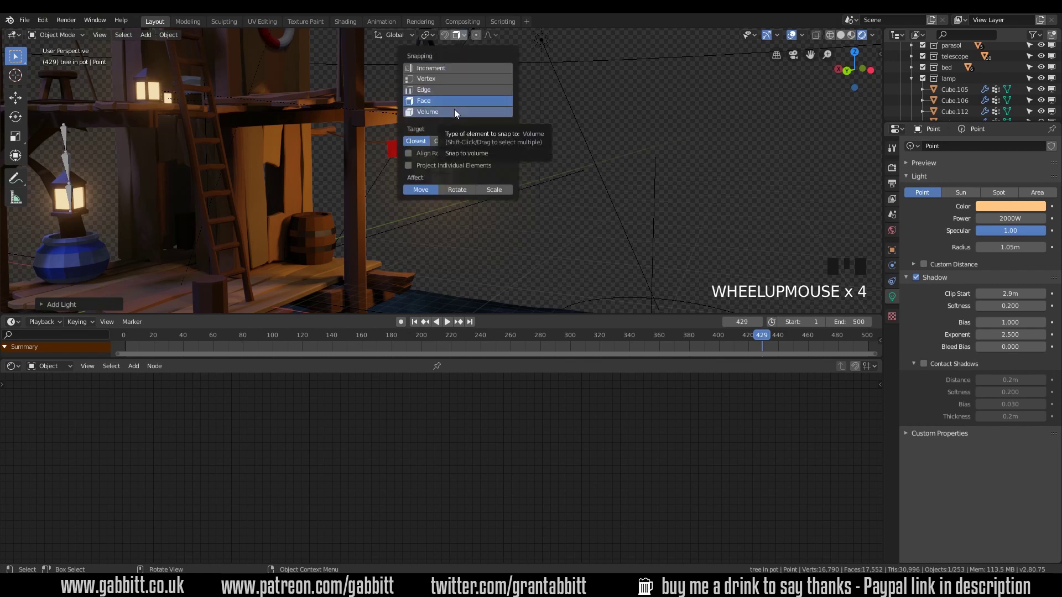
key(alt+d)
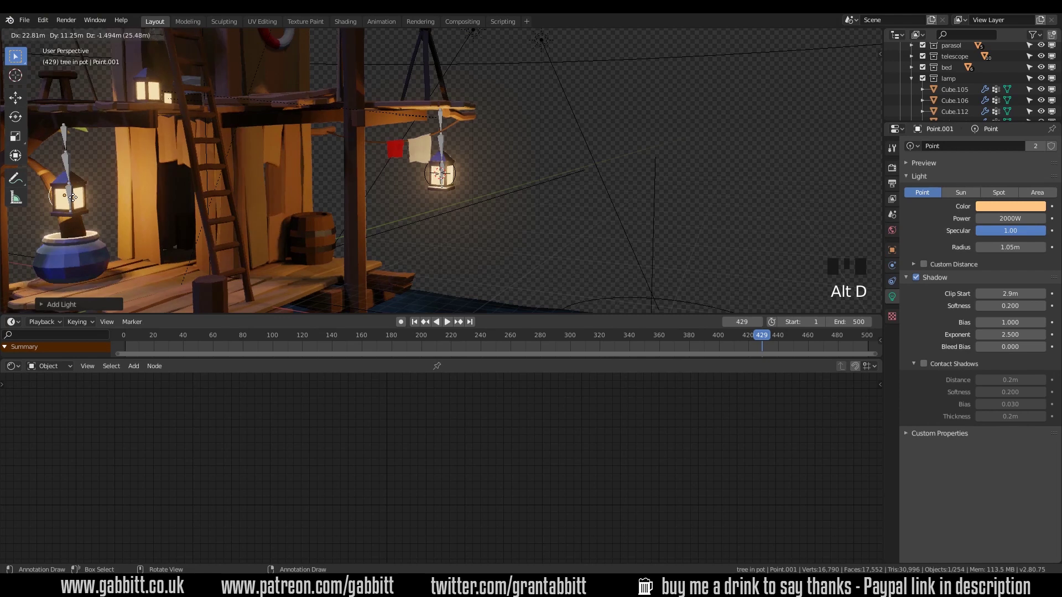
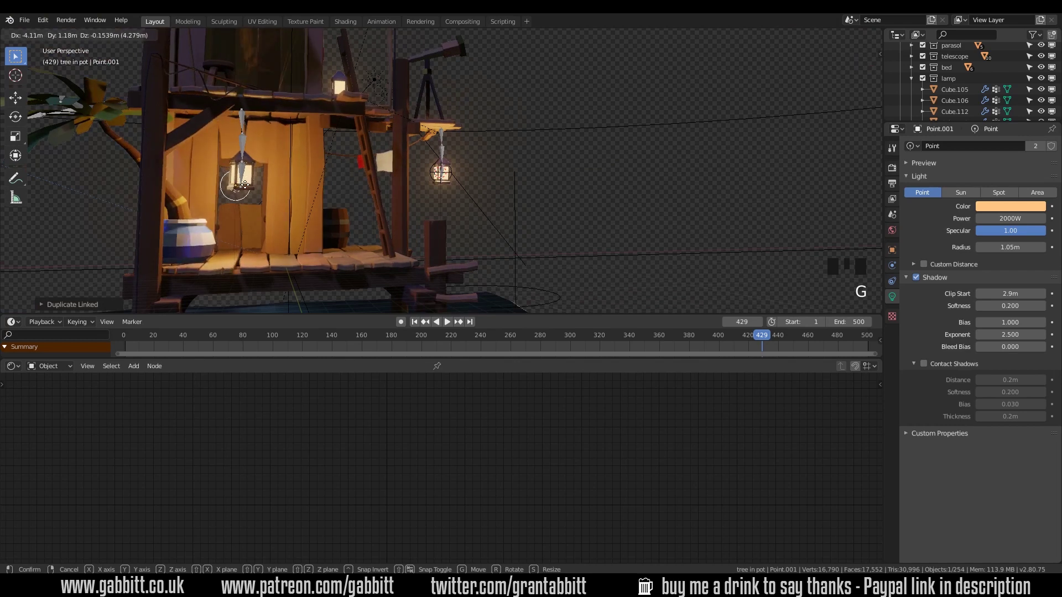
click(448, 40)
key(g)
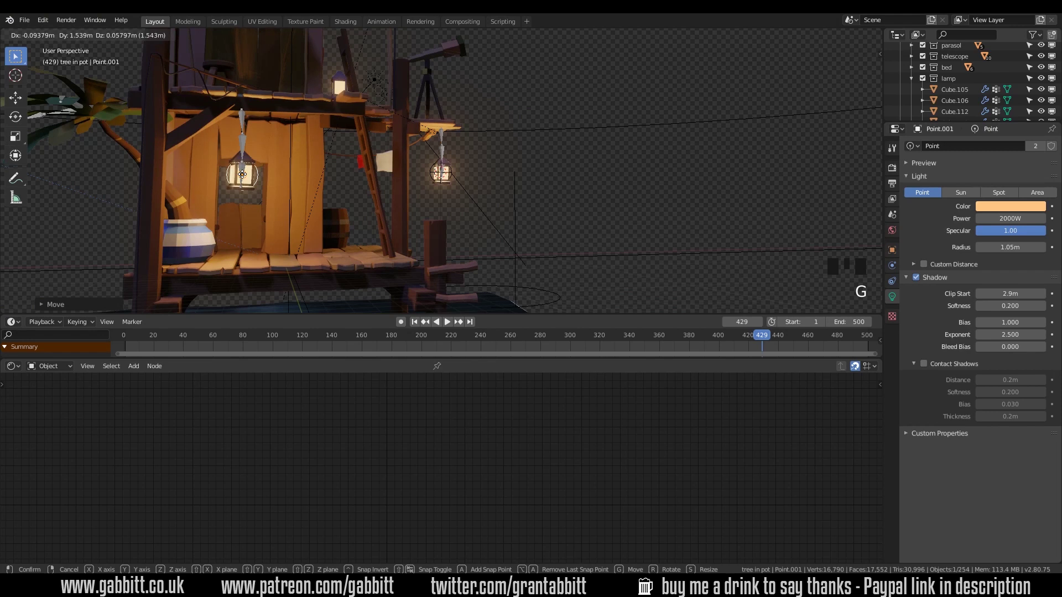
Duplicate the light again as Point.002 for the upper lantern.
drag(279, 201, 245, 218)
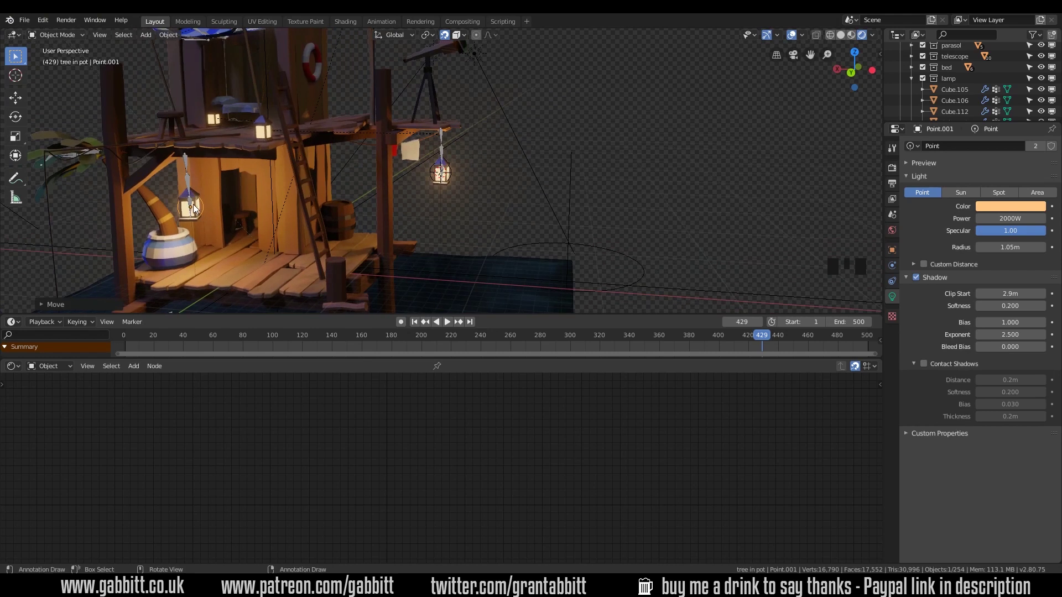
key(alt+d)
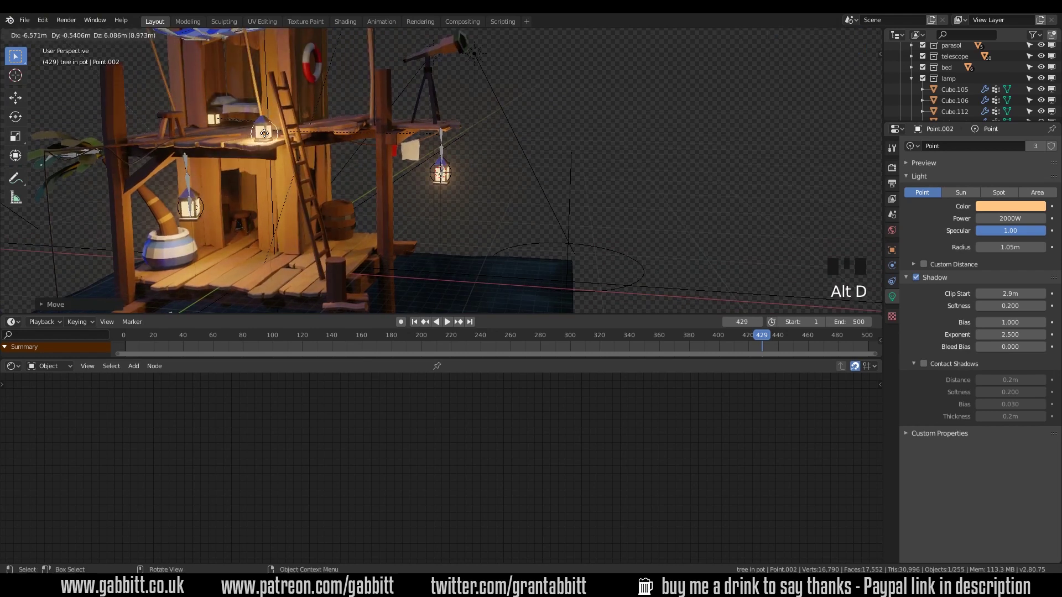
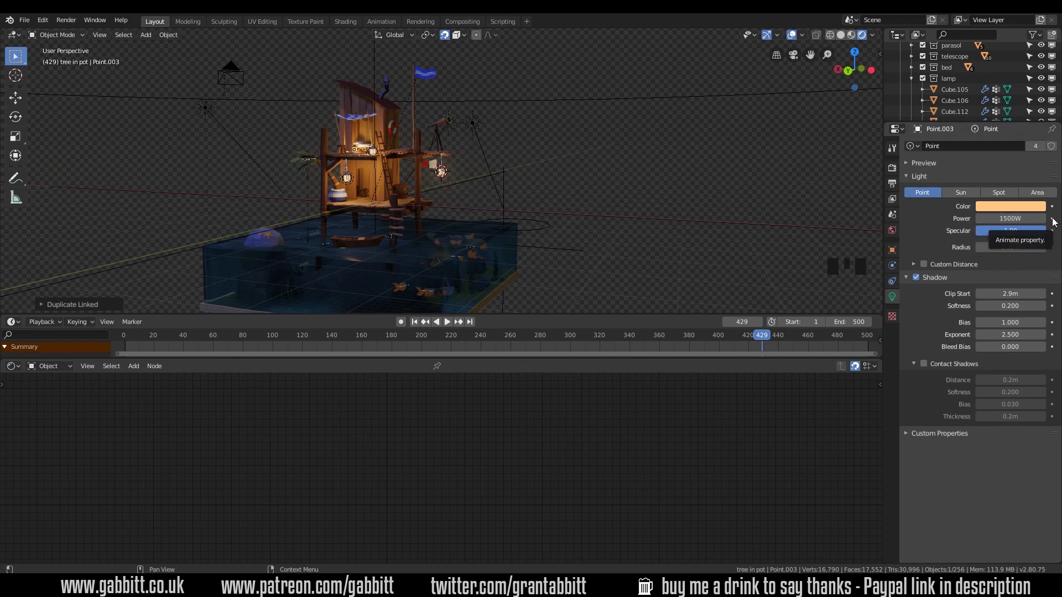
Select one orange fish, Fish.002, near the rocks.
click(519, 206)
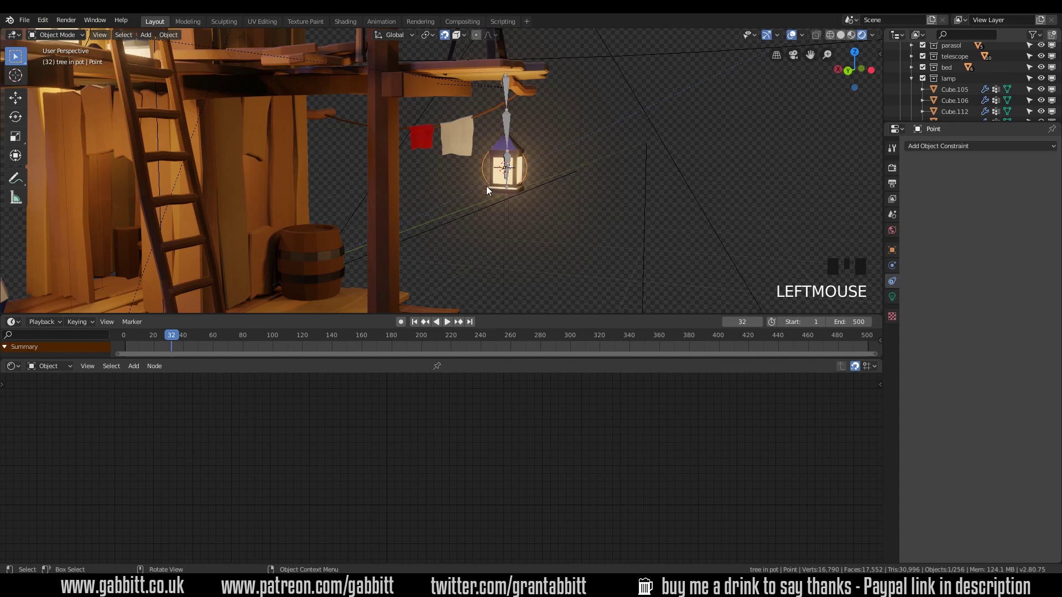
scroll(down, 3)
drag(502, 239, 471, 188)
click(471, 187)
key(h)
scroll(up, 3)
Show its own material ORNAGE FISH.001 nodes and set the Principled BSDF emission colour to orange-red.
drag(472, 256, 504, 222)
click(504, 222)
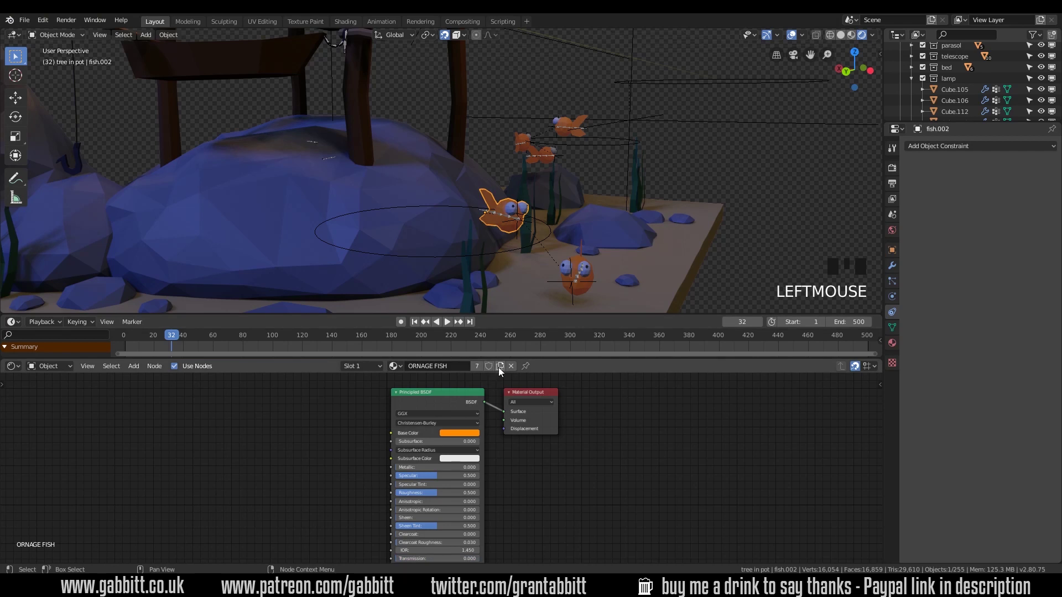
drag(501, 373, 482, 436)
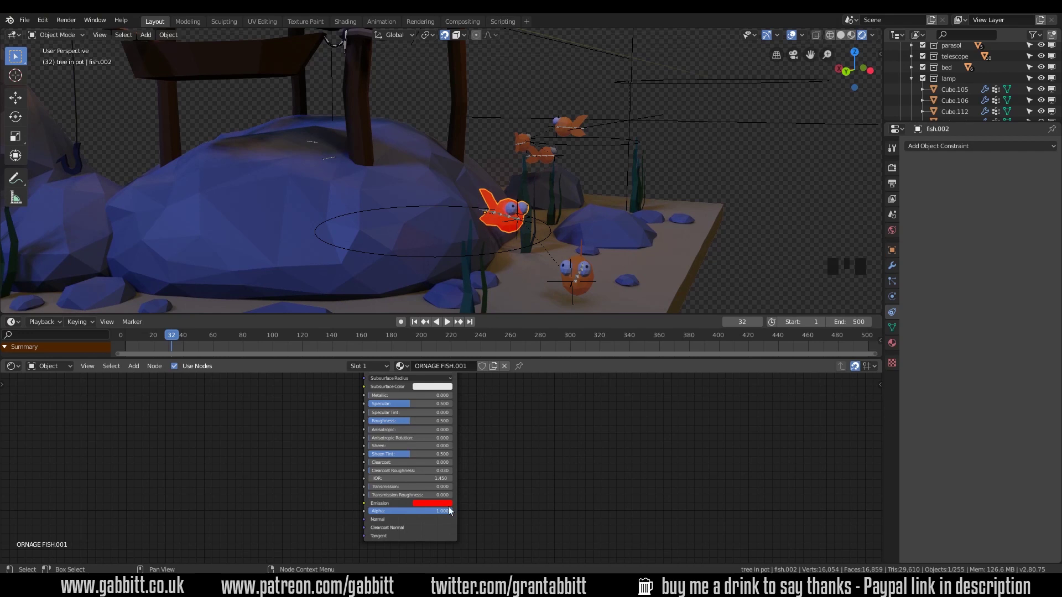
click(452, 452)
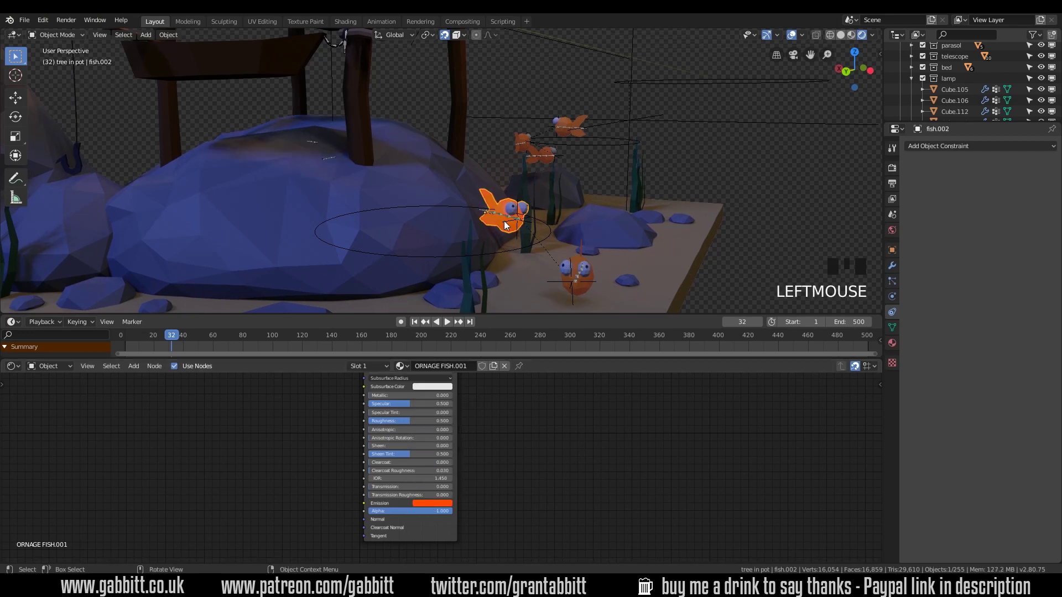
Add a point light at the fish and parent it to the fish's empty.
right_click(506, 223)
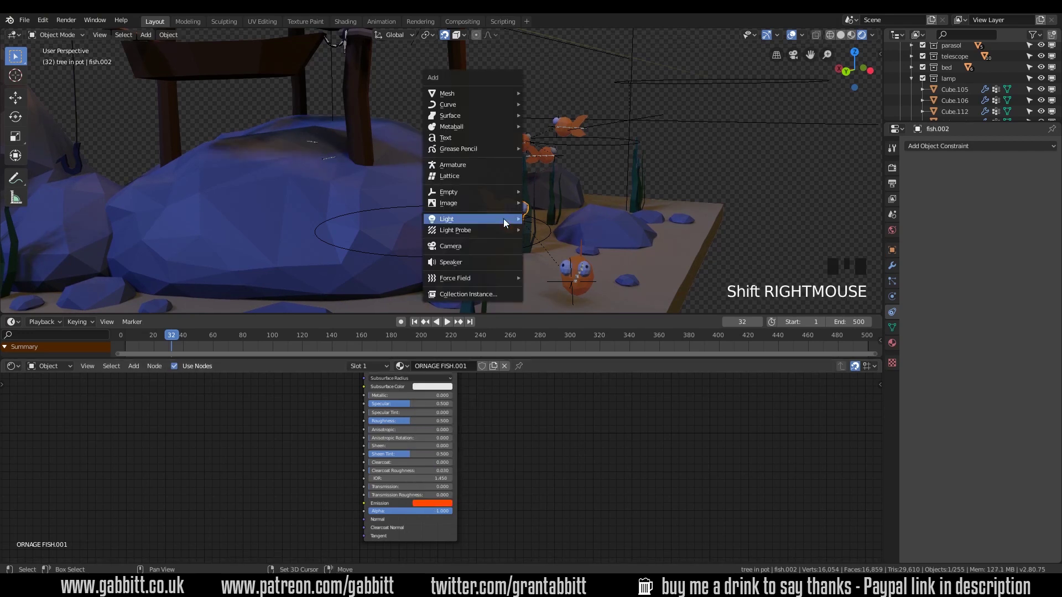
key(shift+a)
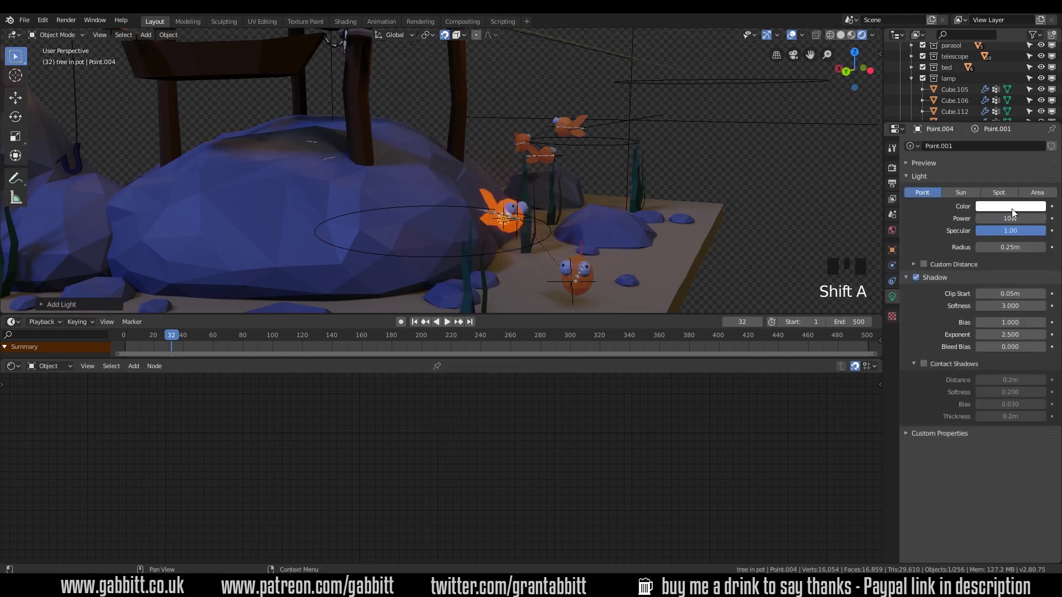
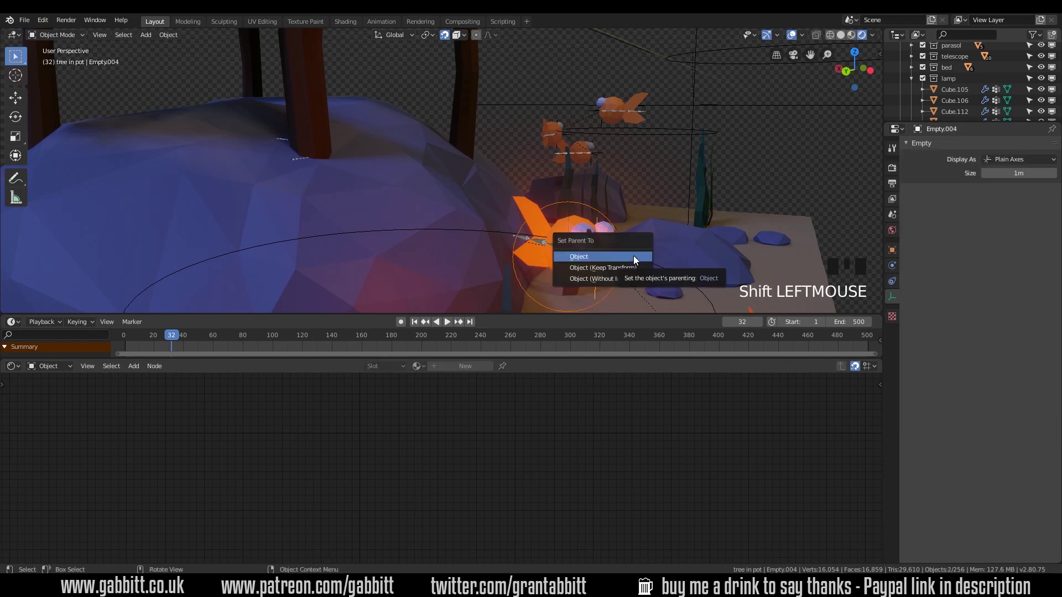
key(ctrl+p)
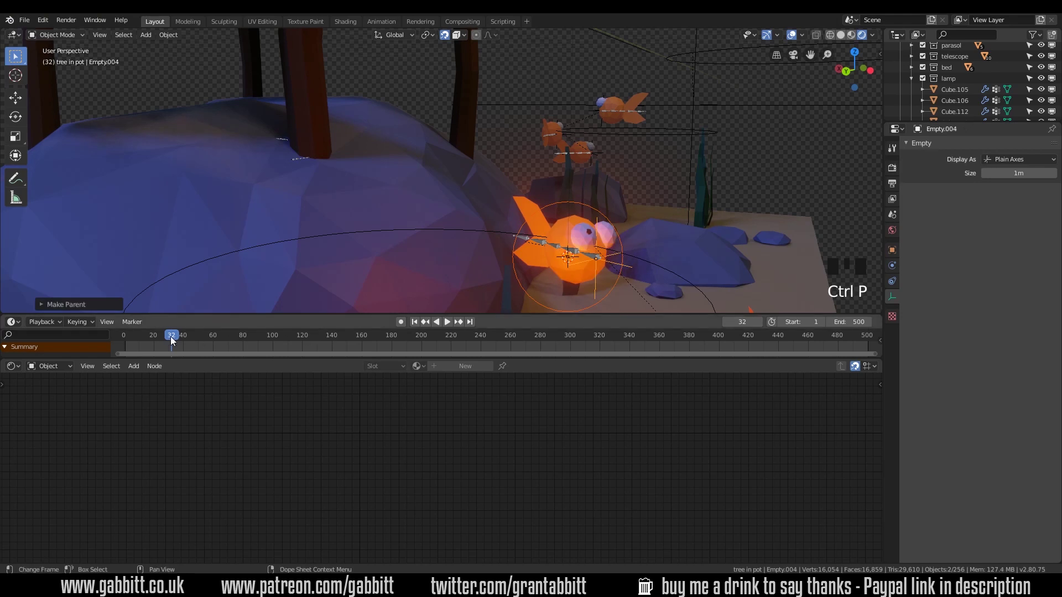
Scrub and play the animation to check the light follows the swimming fish.
drag(184, 338, 692, 230)
scroll(down, 3)
key(space)
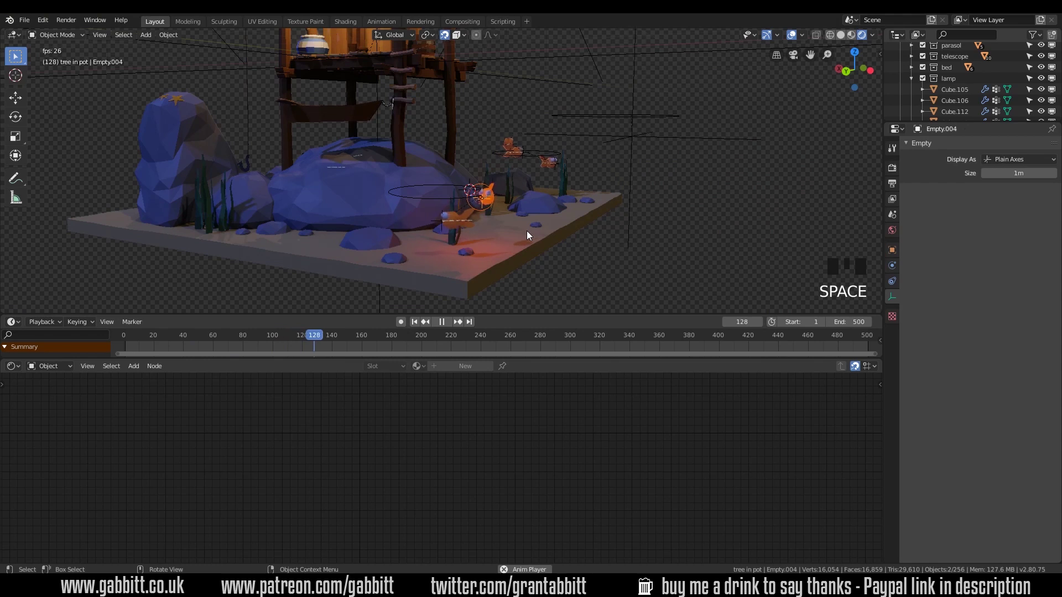
key(space)
scroll(up, 3)
Set the fish light orange at 1000 W, unhide everything and replay the animation.
click(486, 224)
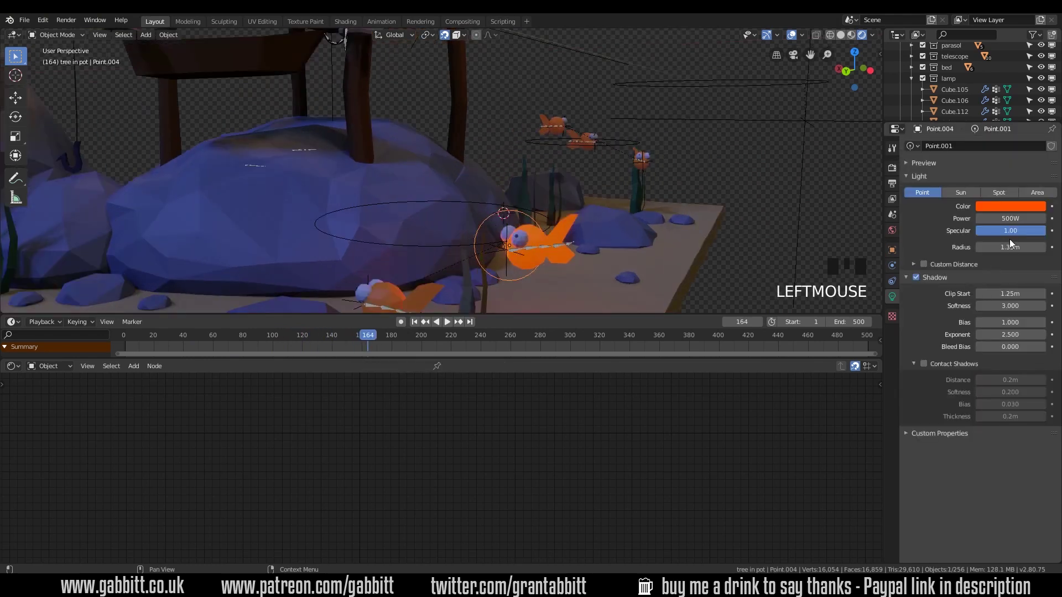
key(0)
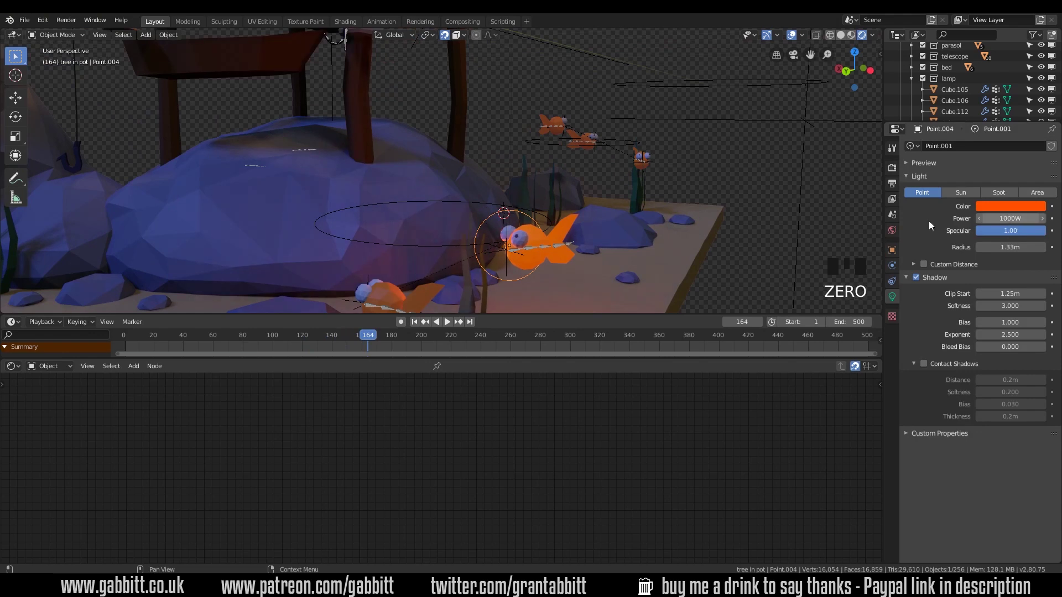
scroll(down, 3)
key(space)
key(space)
key(alt+h)
key(space)
Switch the render engine to Cycles for a live path-traced preview of the diorama.
drag(501, 233, 662, 185)
key(space)
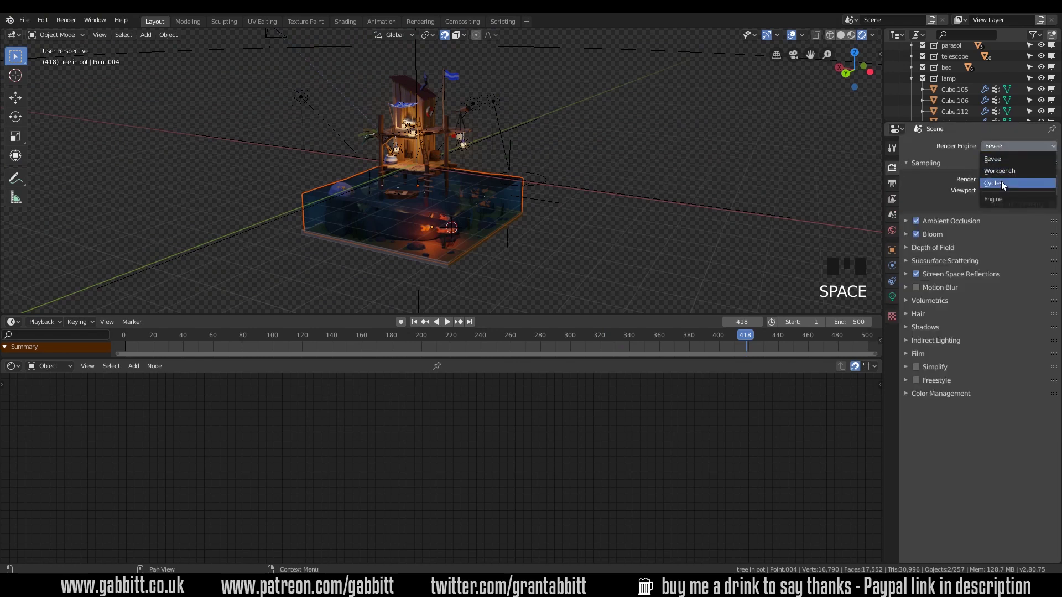
drag(1005, 185, 484, 239)
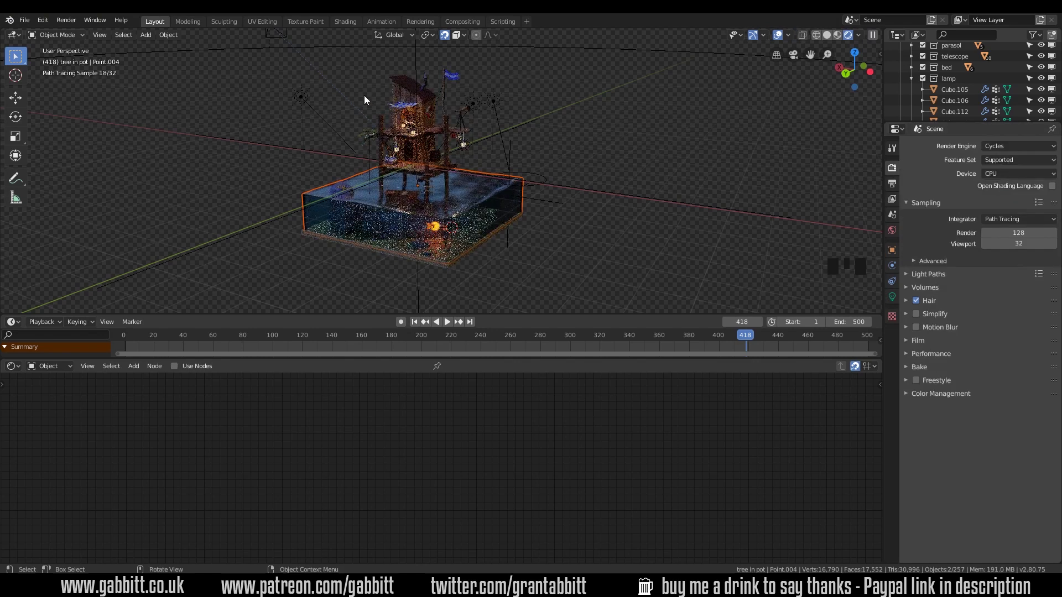